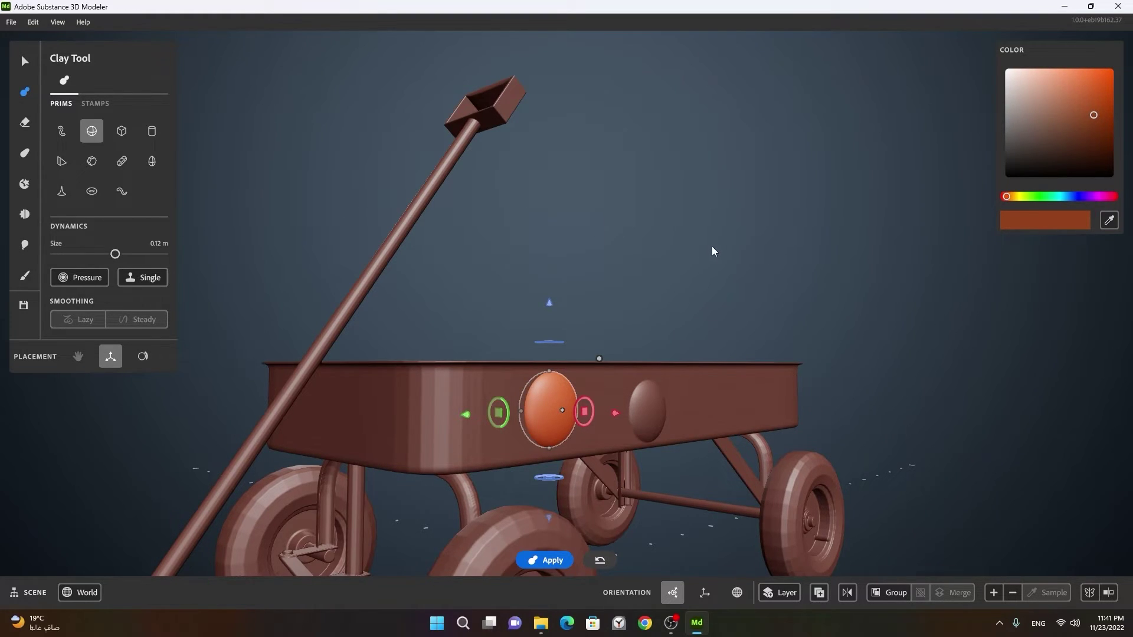
Select the sphere sunk into the wagon's side, check its depth, and bring up its Actions panel
double_click(716, 251)
double_click(634, 319)
right_click(627, 305)
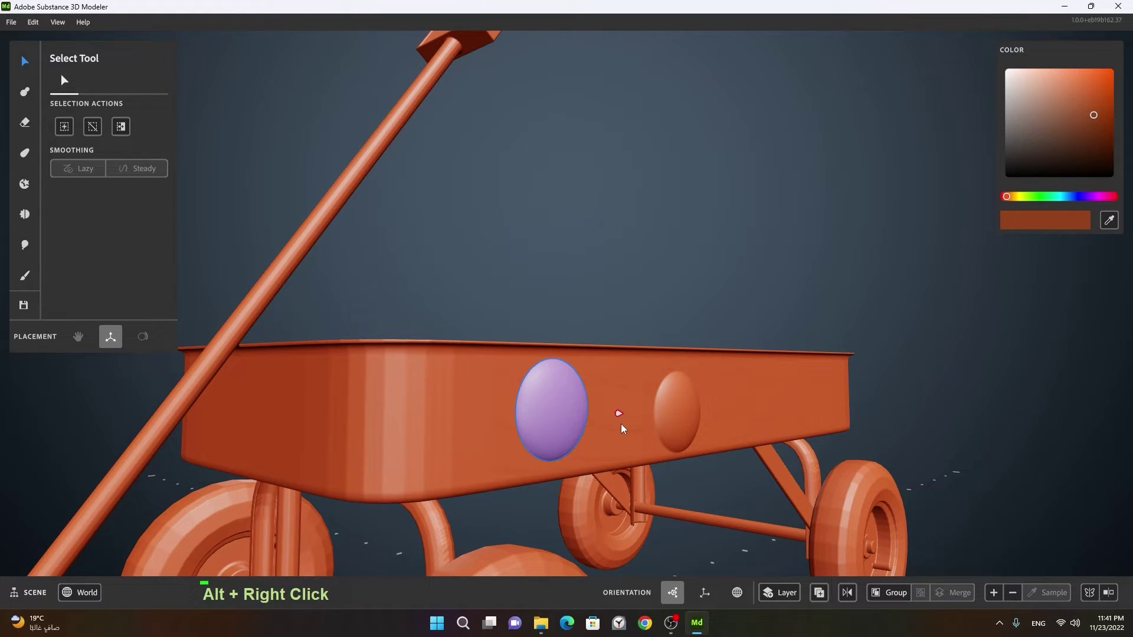
left_click(692, 334)
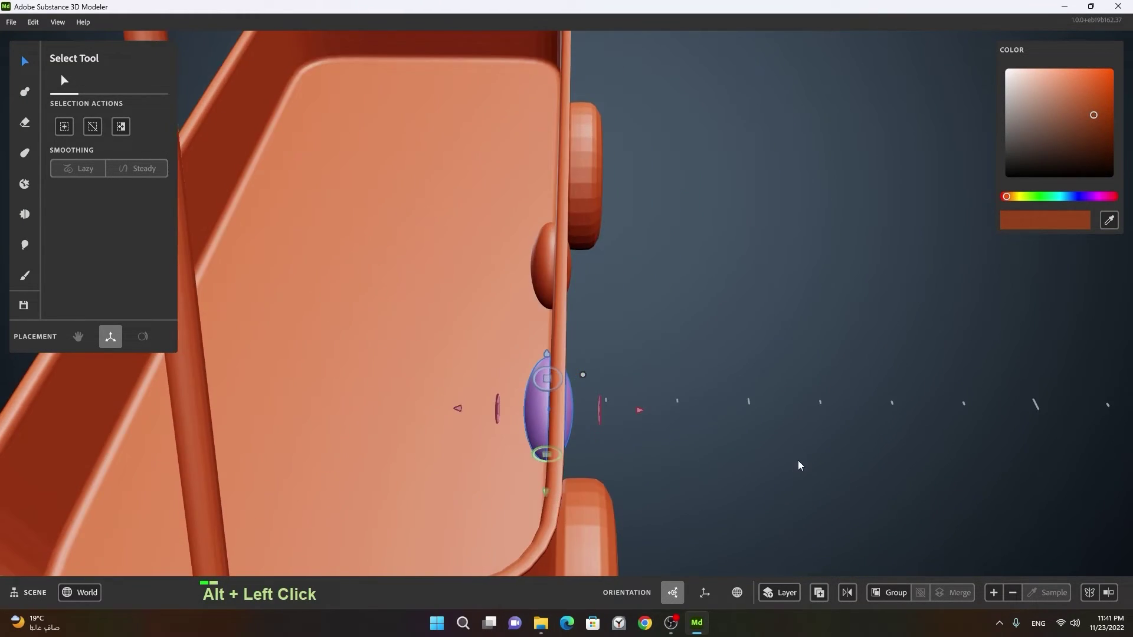
left_click(814, 387)
right_click(754, 403)
left_click(768, 403)
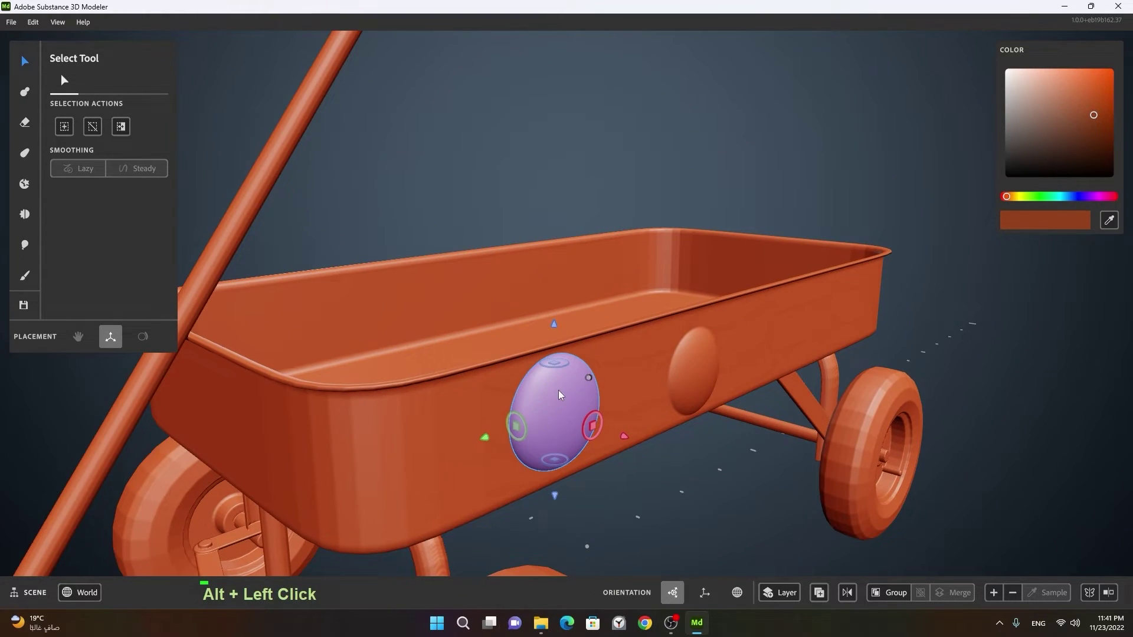
Boolean Subtract the sphere from the wagon body, apply it, and finish to leave a round hole
right_click(563, 395)
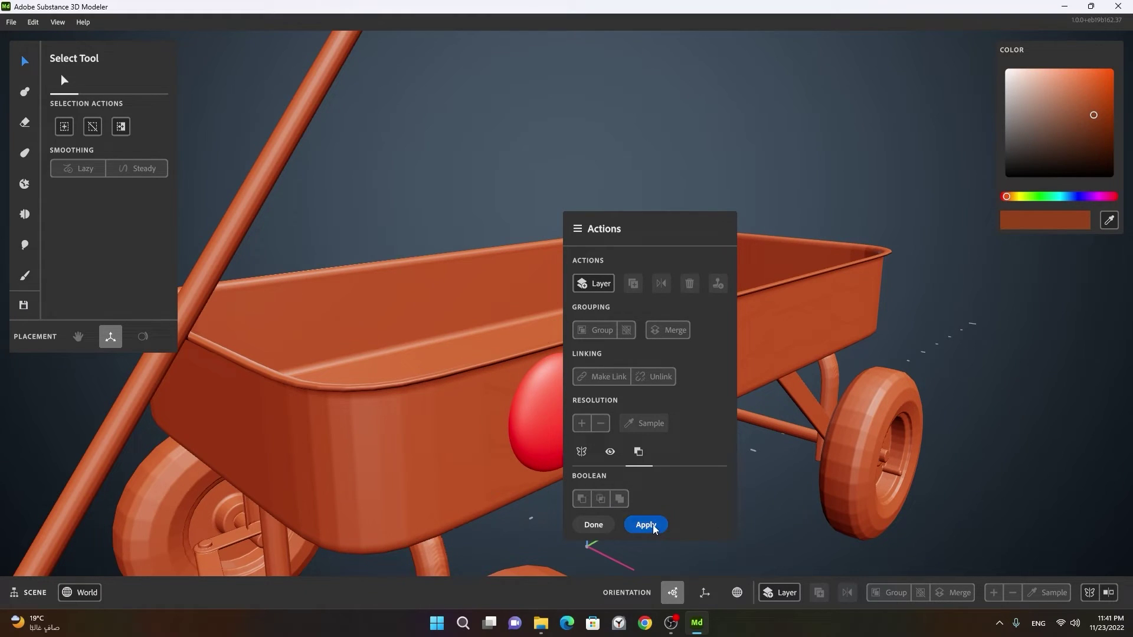
double_click(556, 442)
left_click(603, 469)
right_click(536, 446)
middle_click(796, 422)
right_click(696, 404)
left_click(650, 451)
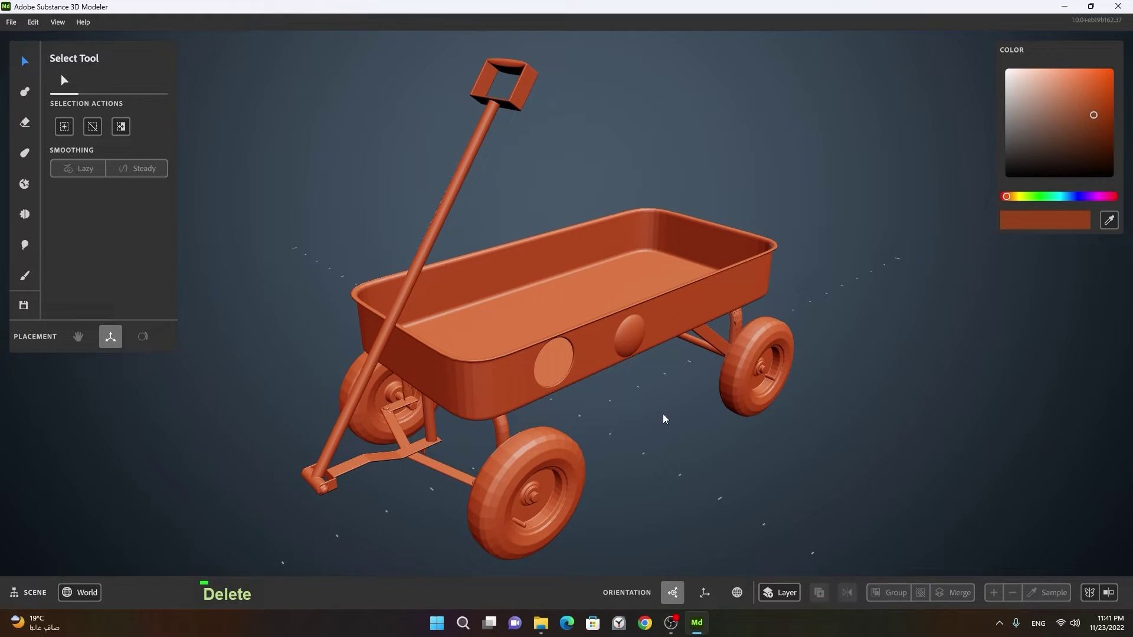
key("Delete")
right_click(620, 355)
middle_click(596, 369)
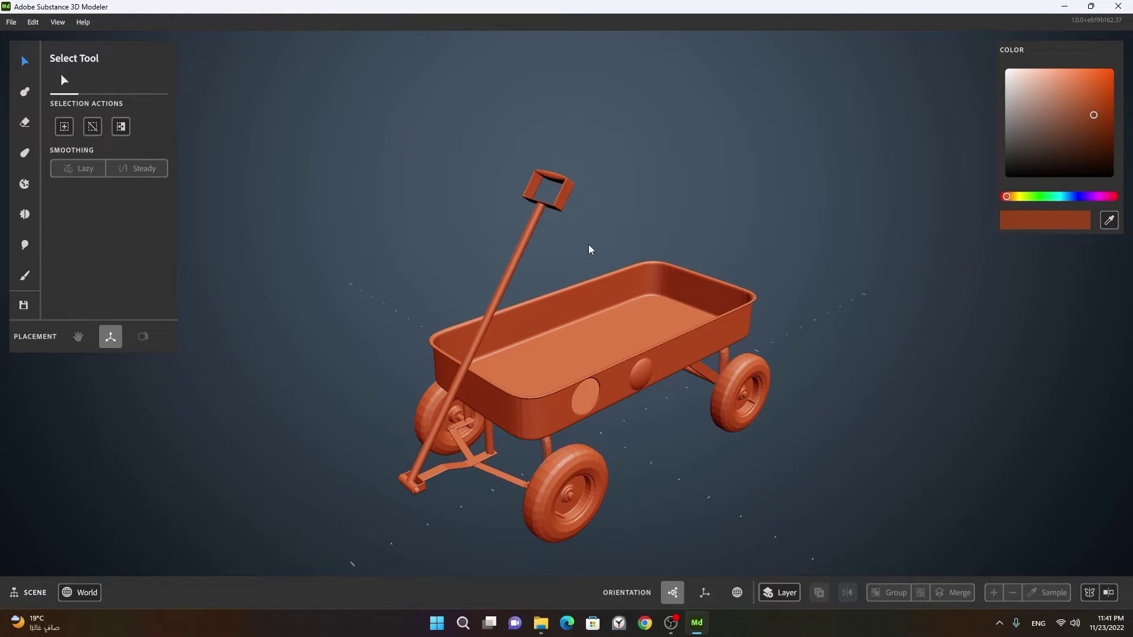
left_click(658, 346)
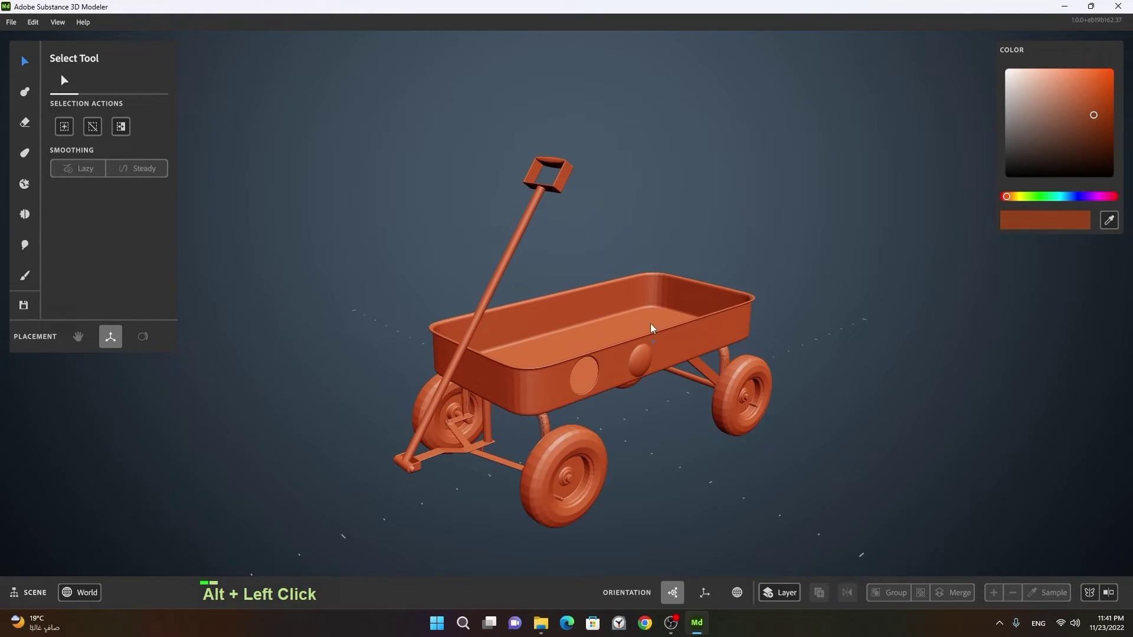
right_click(552, 338)
left_click(603, 358)
middle_click(688, 372)
left_click(672, 396)
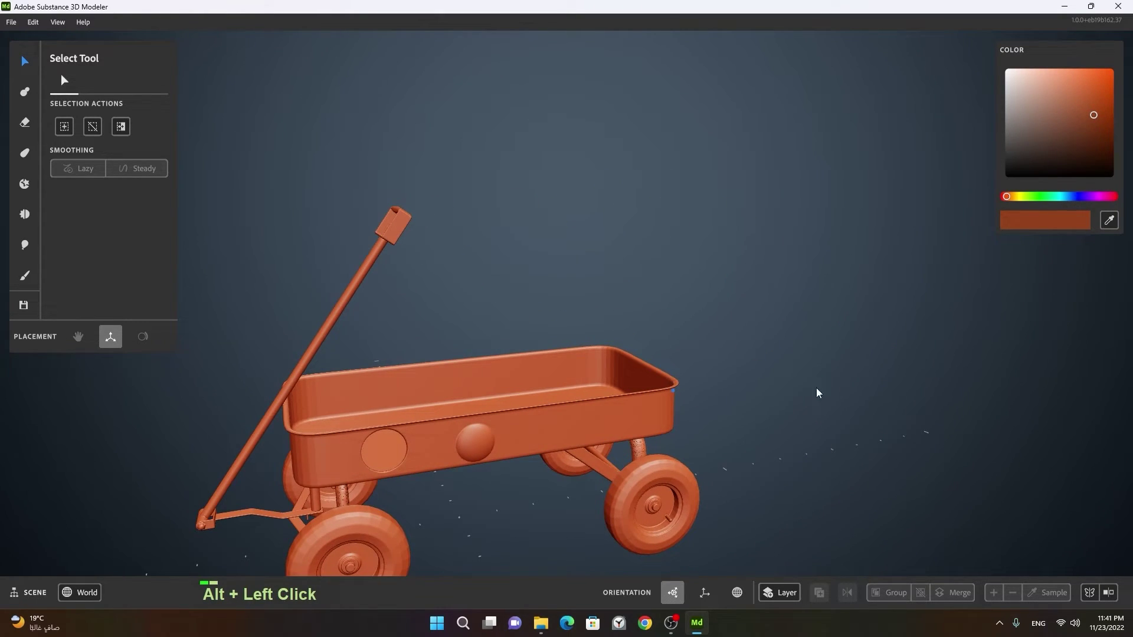
right_click(695, 407)
left_click(521, 415)
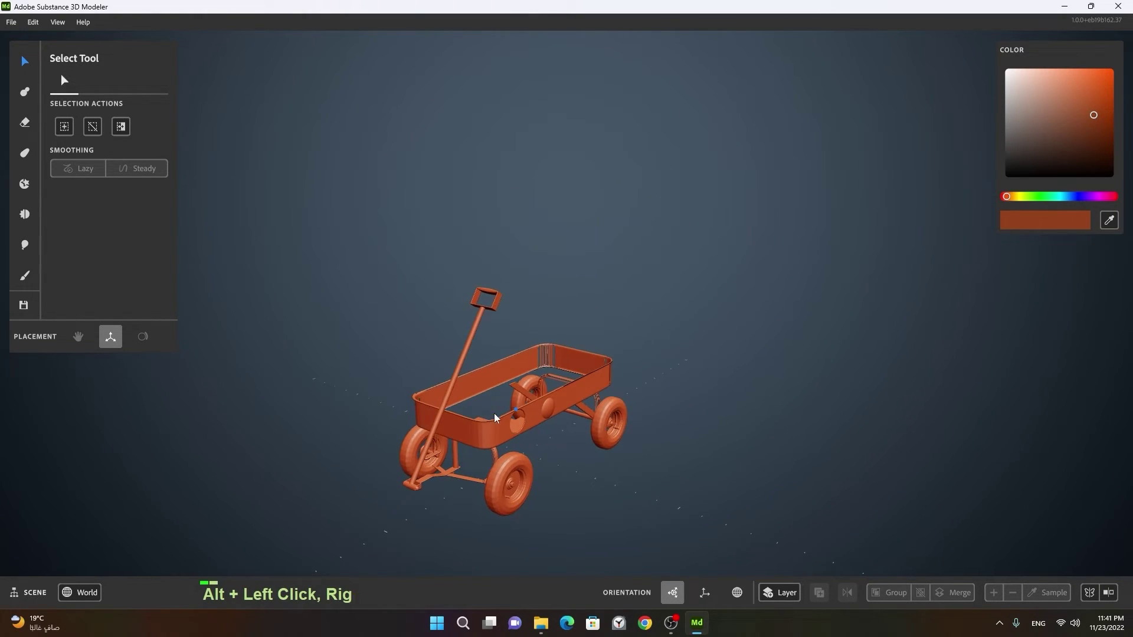
left_click(473, 428)
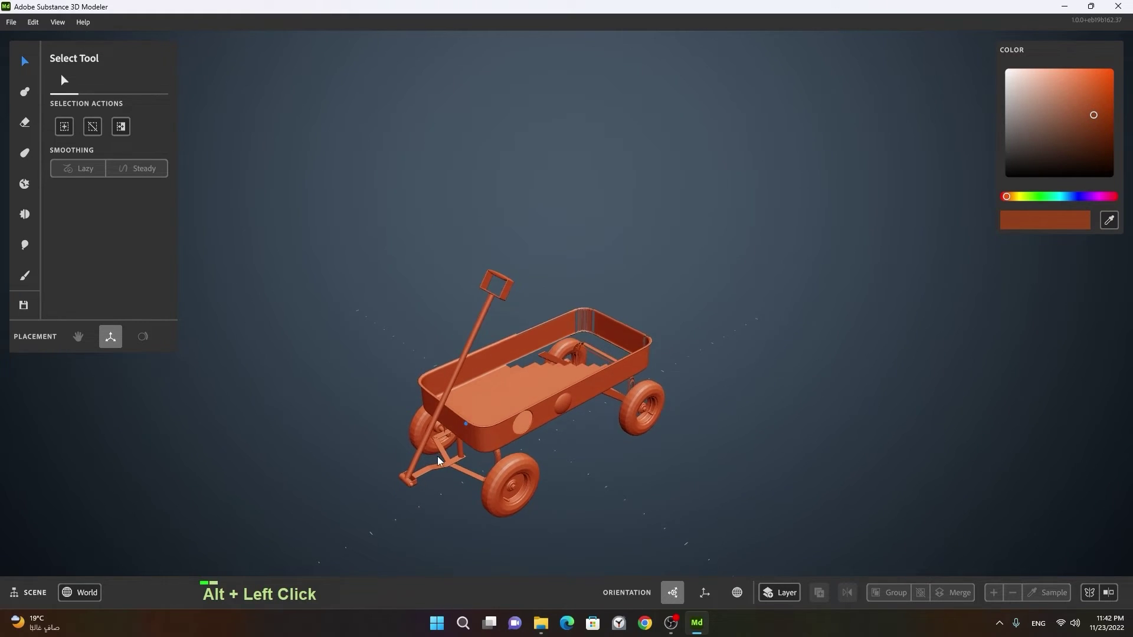
right_click(444, 442)
middle_click(616, 417)
left_click(615, 412)
middle_click(690, 399)
right_click(710, 405)
middle_click(690, 410)
left_click(687, 426)
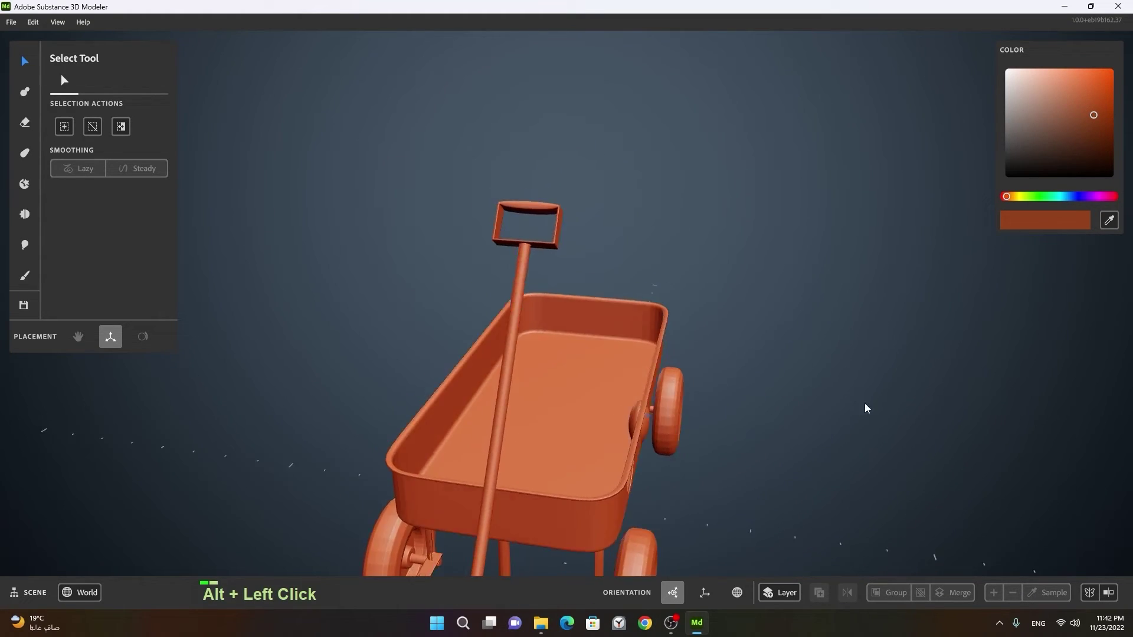
left_click(576, 428)
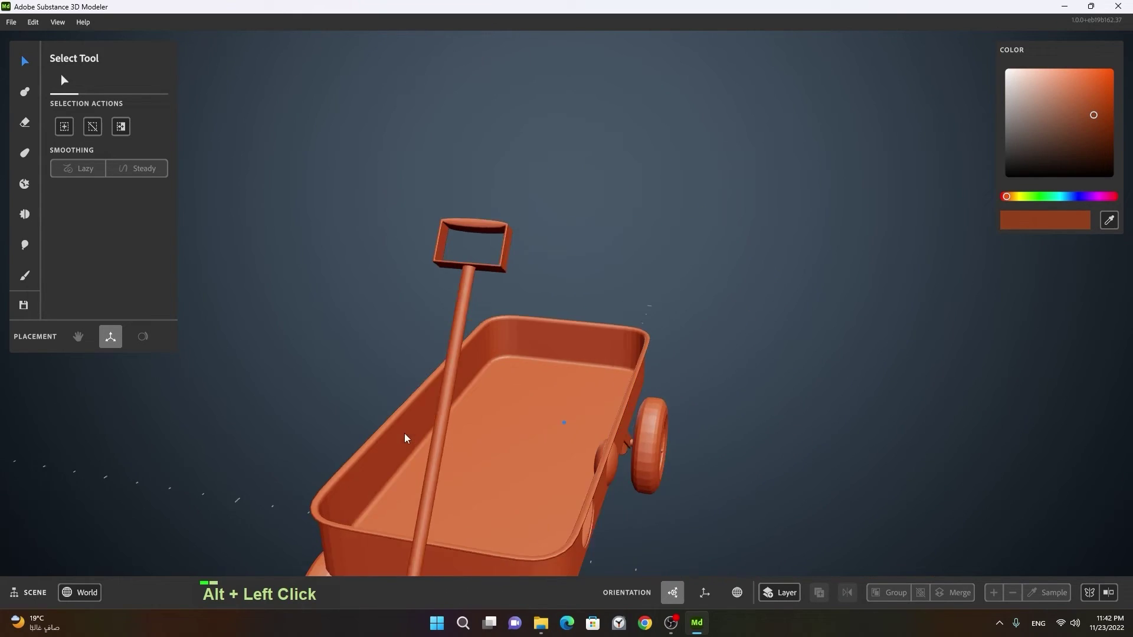
middle_click(541, 426)
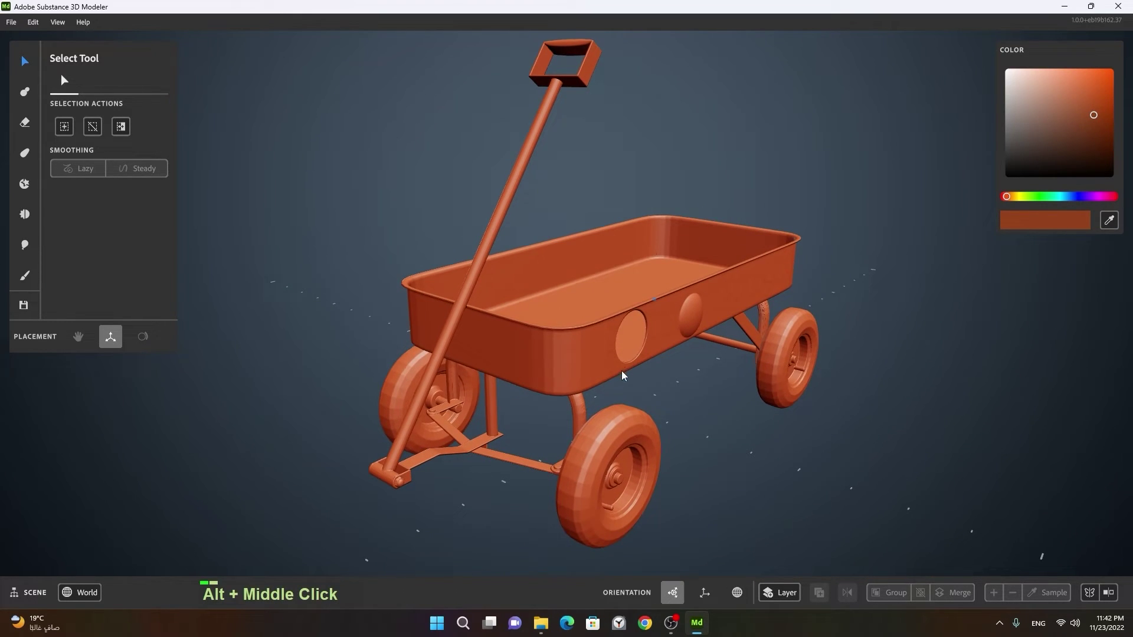
left_click(611, 403)
right_click(653, 415)
middle_click(667, 404)
right_click(680, 426)
left_click(678, 429)
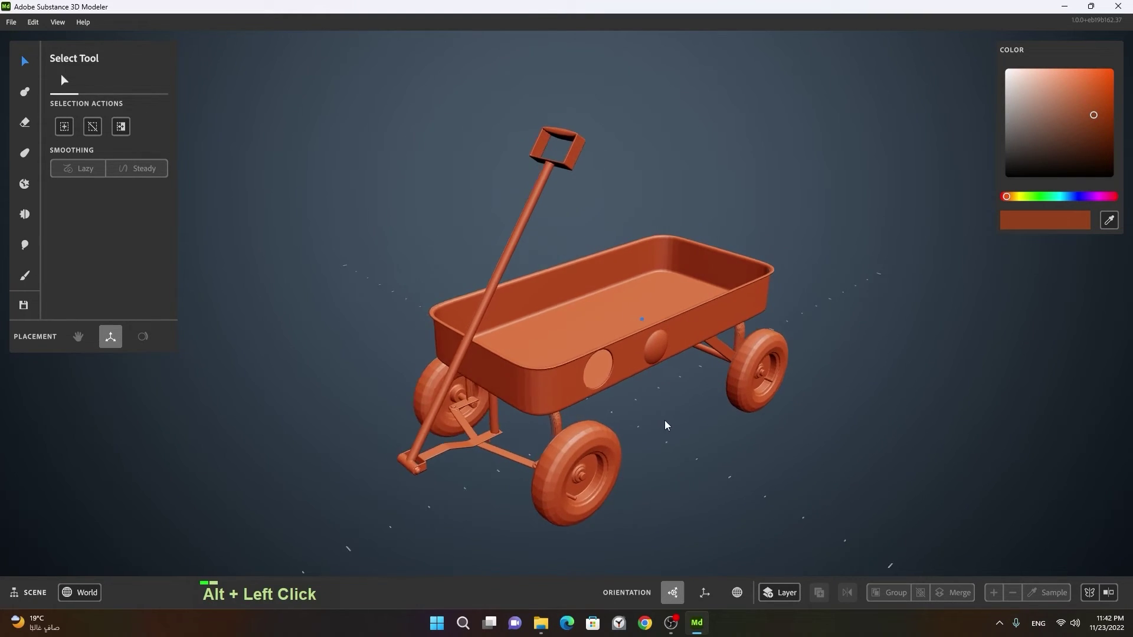
right_click(611, 419)
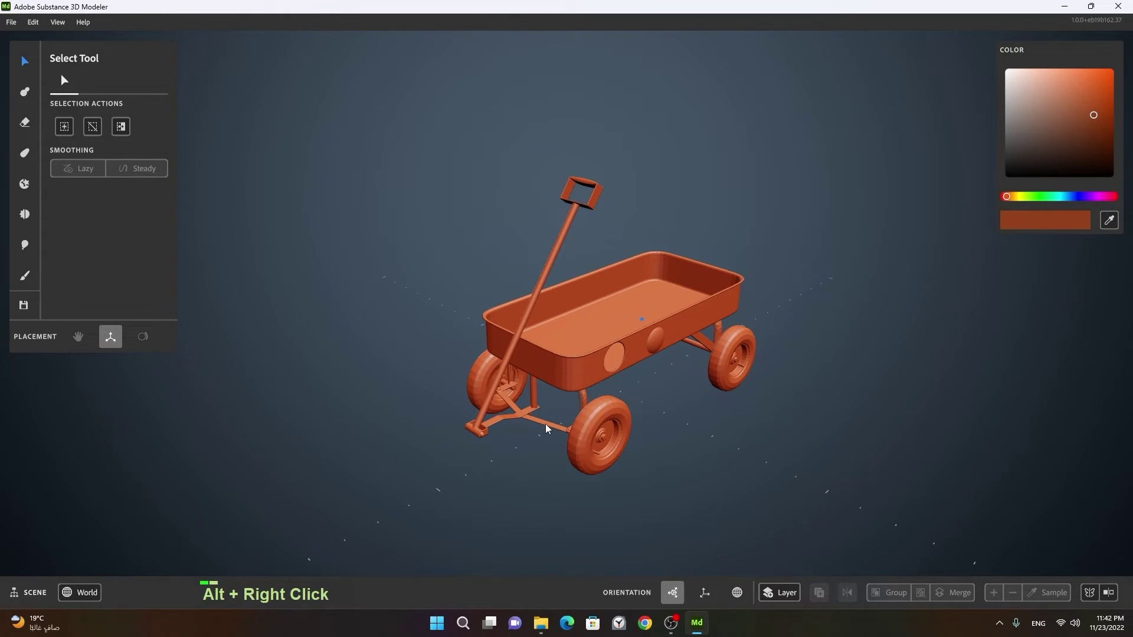
left_click(484, 418)
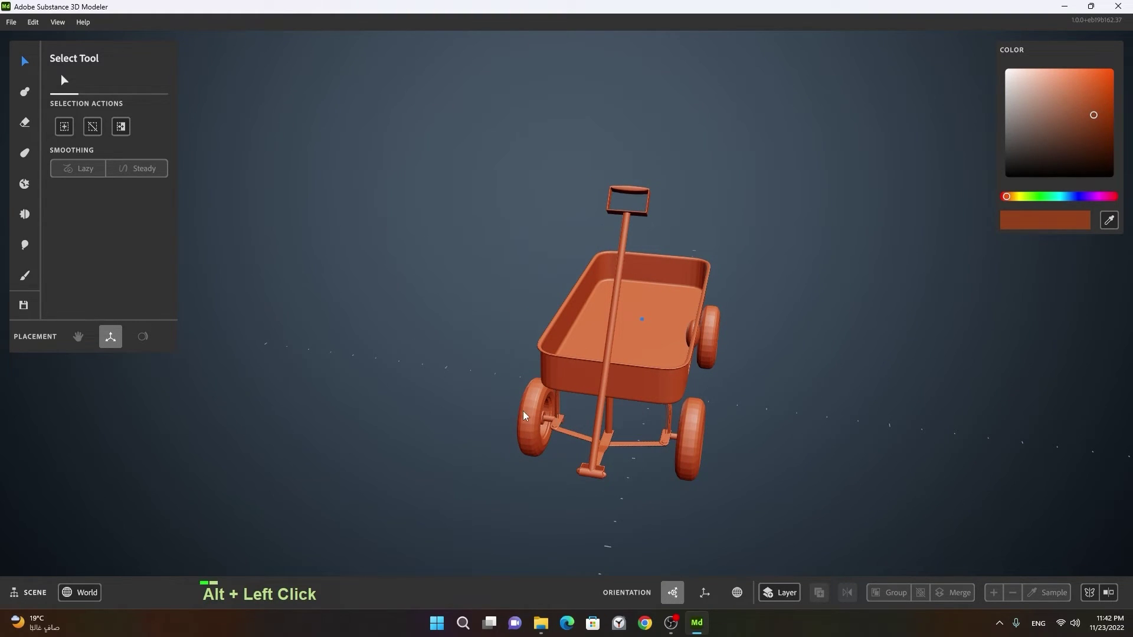
right_click(524, 415)
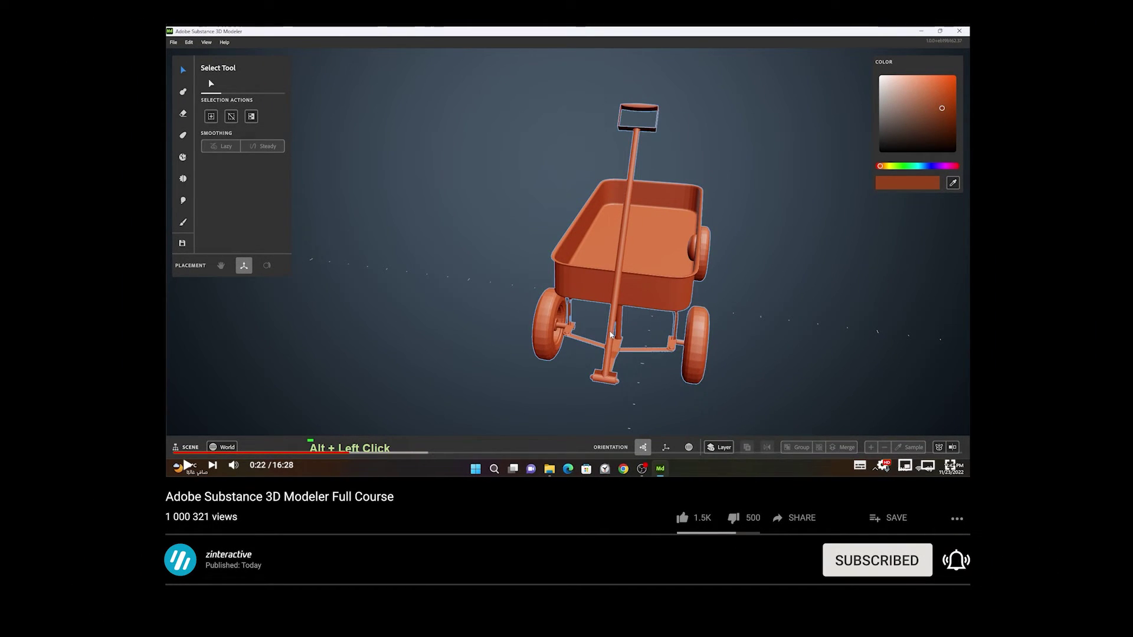
left_click(629, 425)
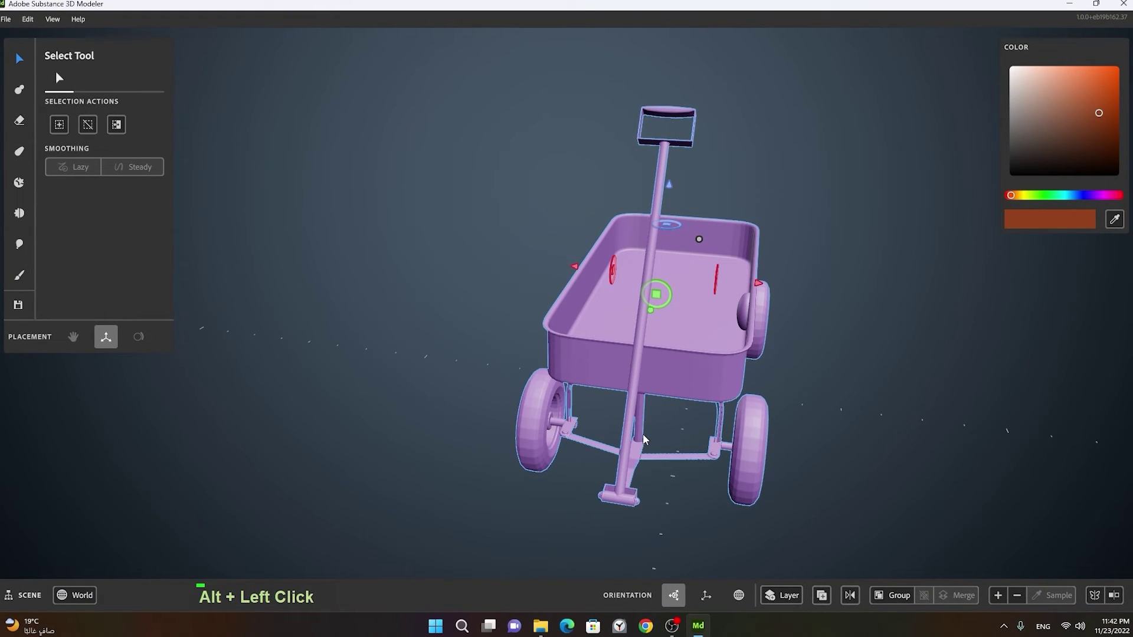
left_click(683, 442)
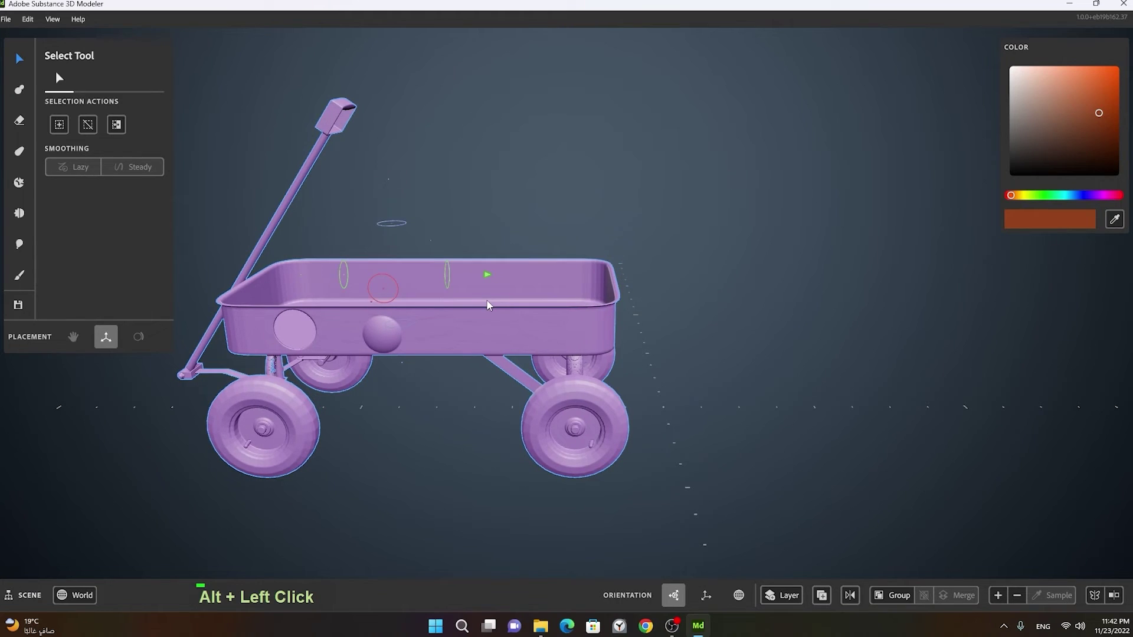
left_click(503, 307)
right_click(562, 308)
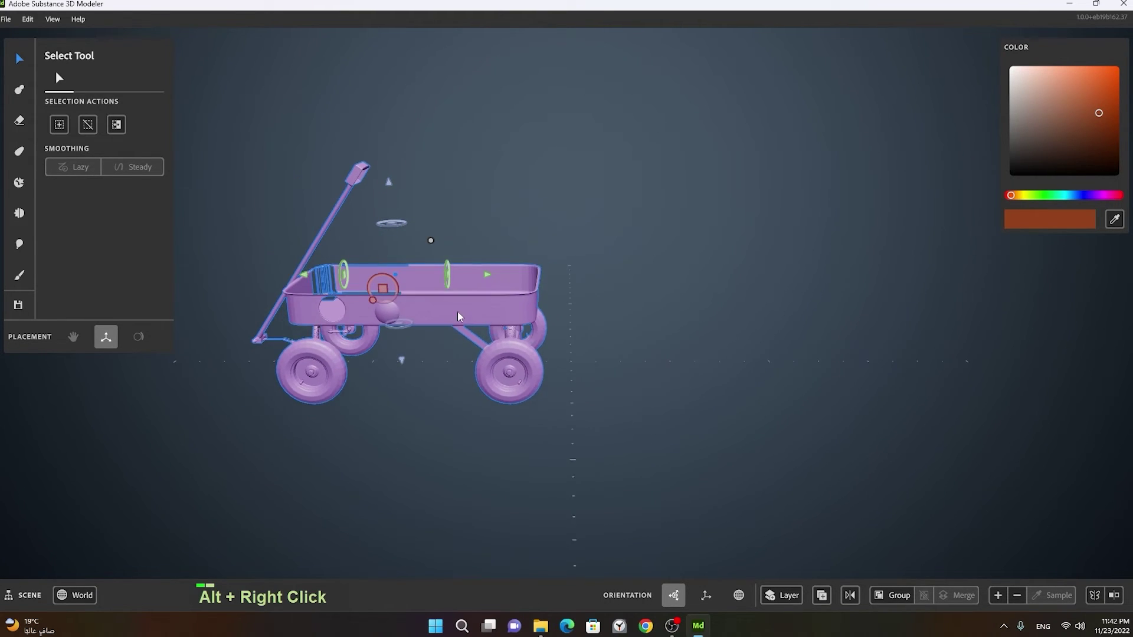
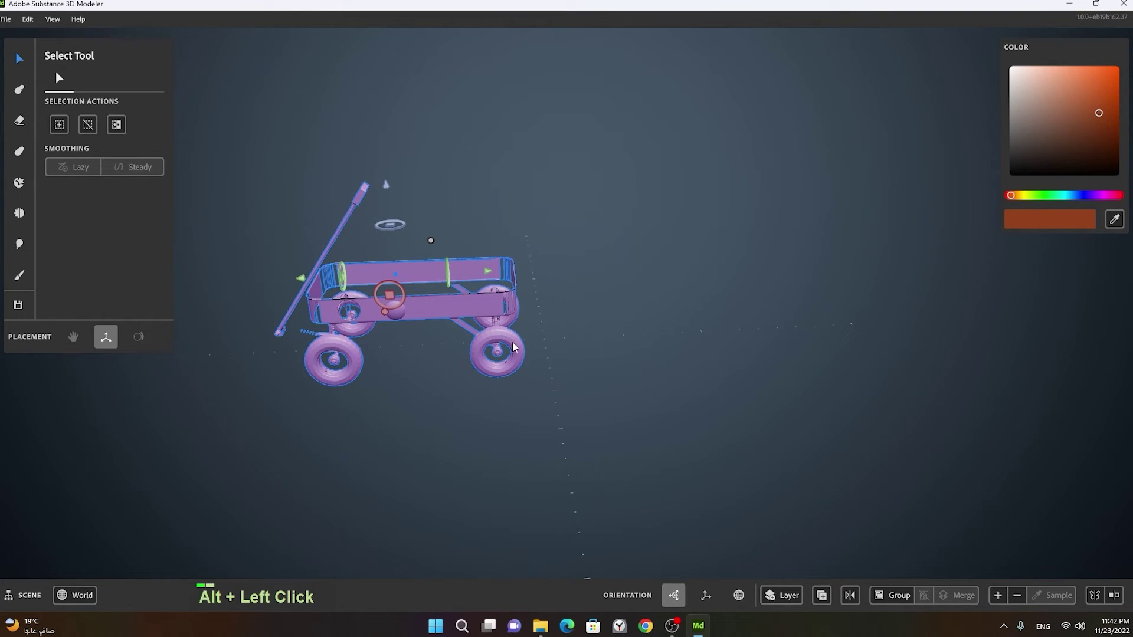
right_click(425, 335)
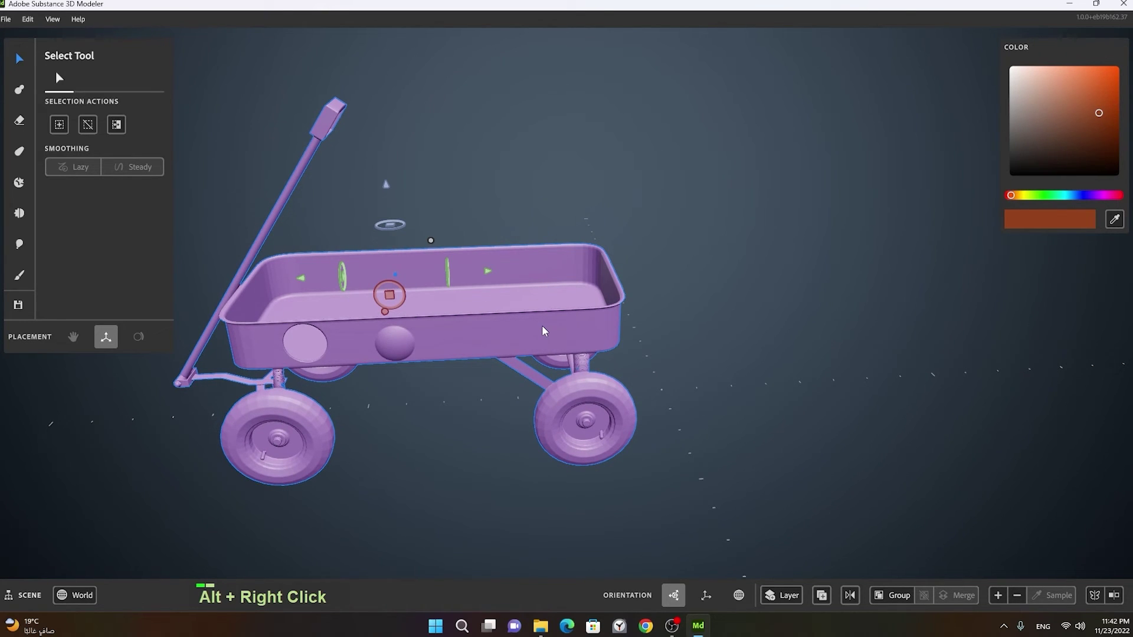
middle_click(553, 335)
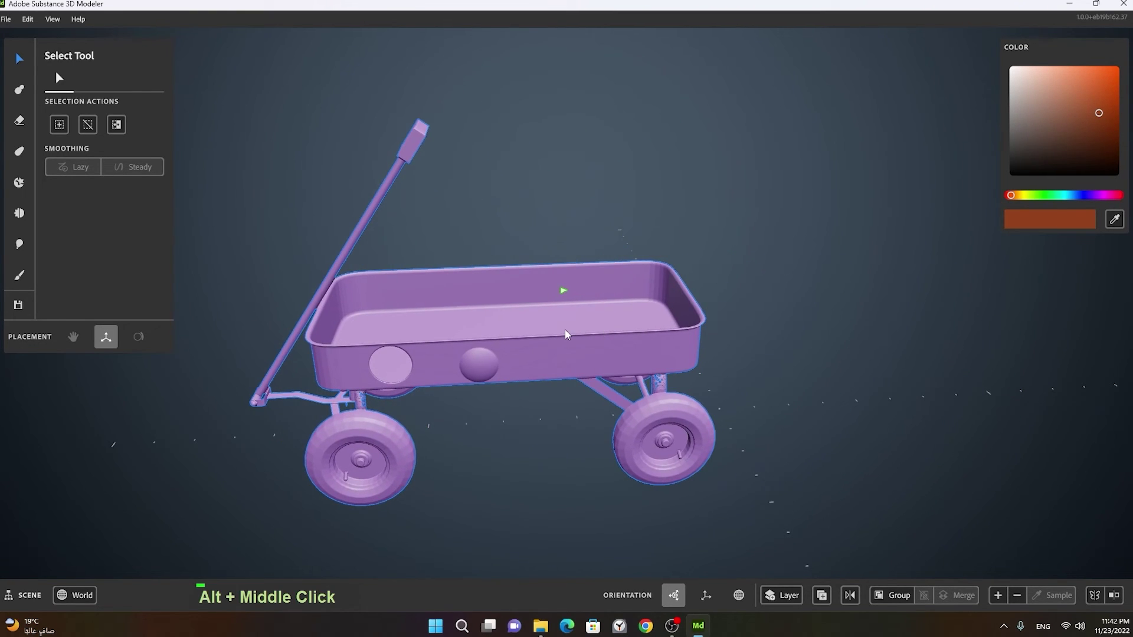
middle_click(509, 365)
left_click(500, 379)
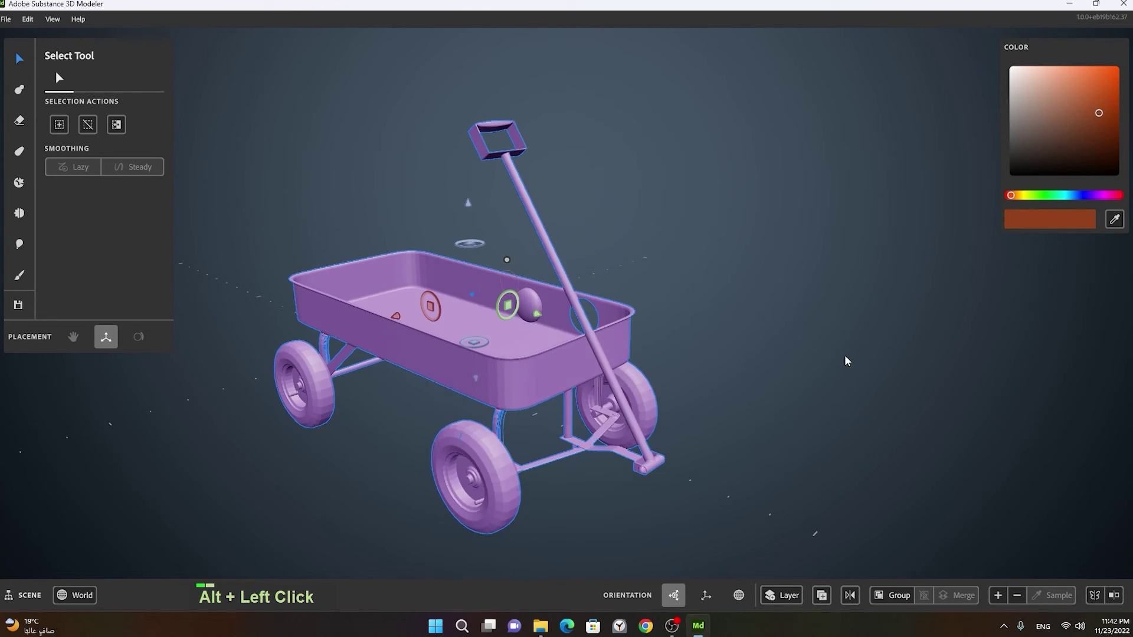